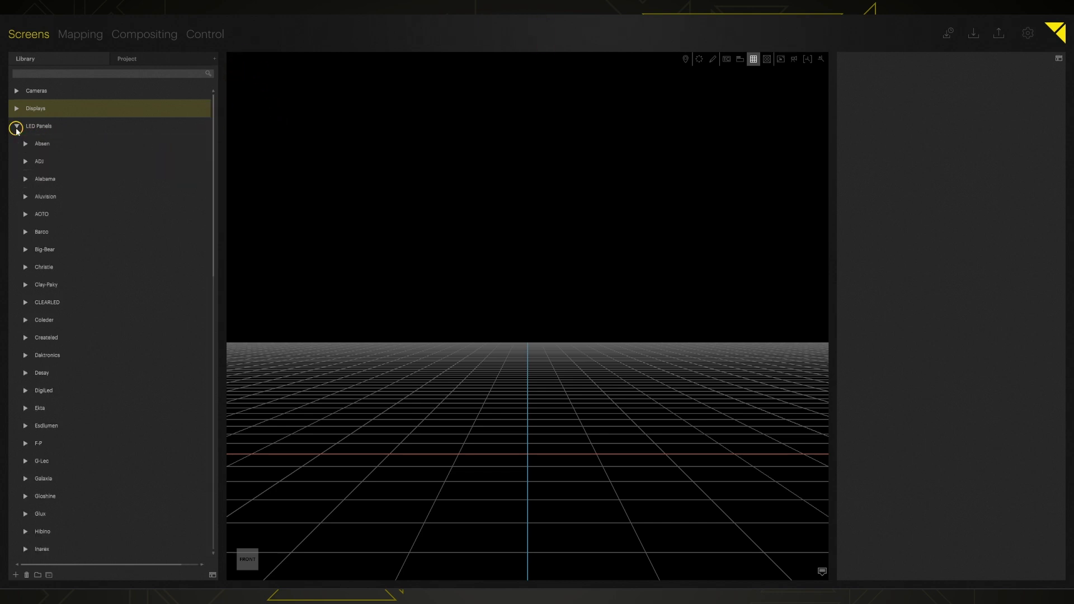
Scroll through the LED Panels library list to reach the ROE manufacturer's section
drag(85, 171, 85, 527)
scroll(down, 3)
drag(95, 476, 108, 261)
scroll(up, 3)
drag(108, 262, 54, 187)
scroll(up, 3)
Expand the LED Panels entry and browse down to the ROE BP-series panel models
click(28, 159)
click(29, 158)
drag(39, 358, 27, 492)
drag(27, 494, 30, 444)
drag(90, 420, 106, 464)
drag(107, 464, 115, 422)
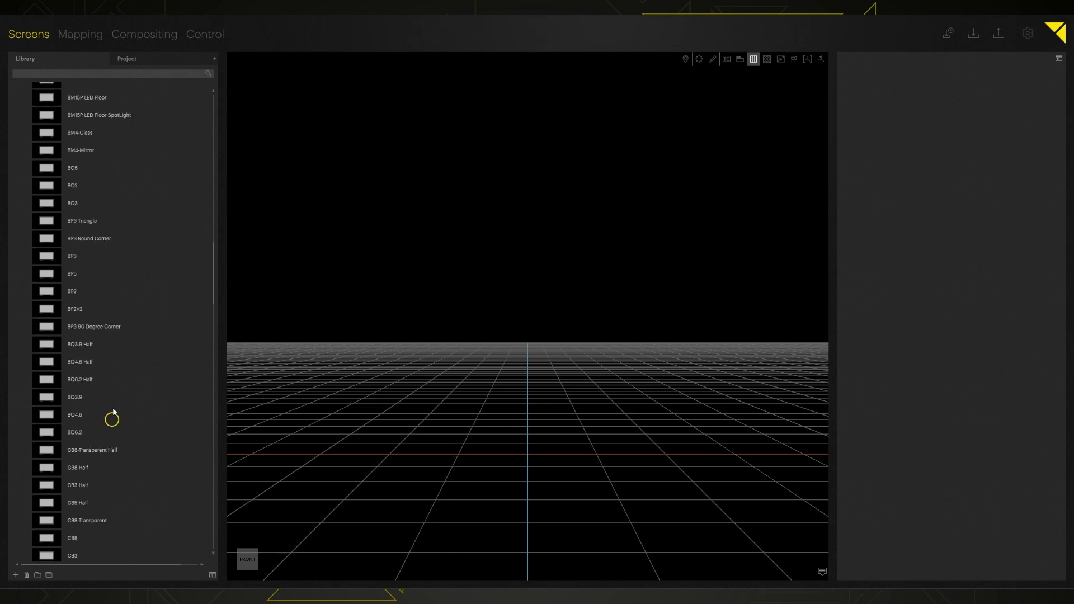